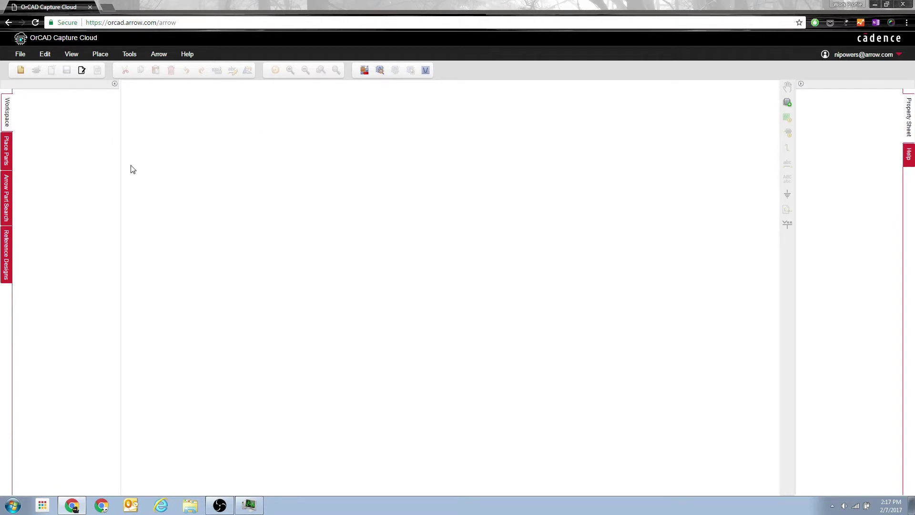
- Create a new design Design1.dsn with SCHEMATIC1 and Page1, keeping the default names
click(26, 72)
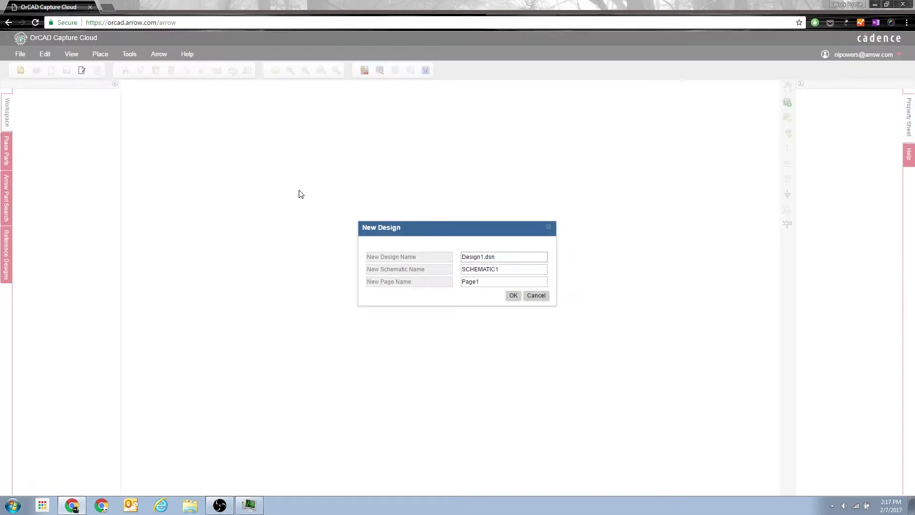
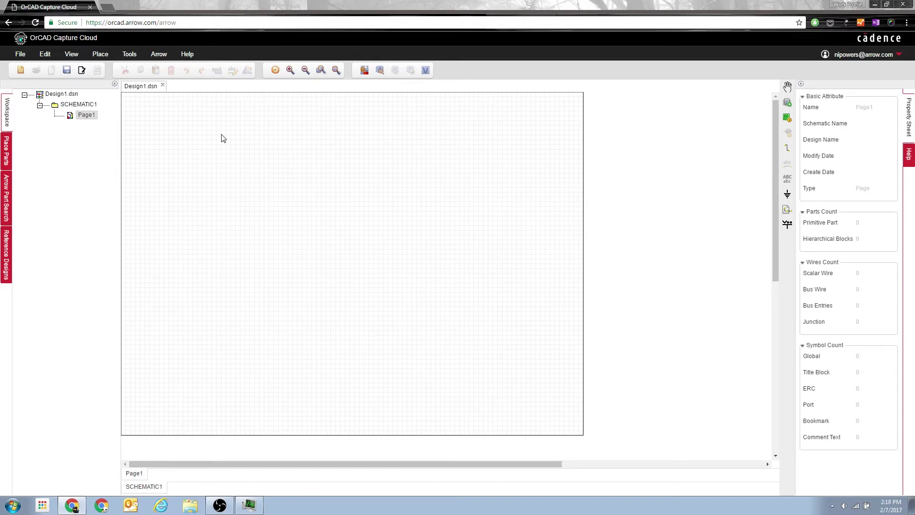
- Place RES (R1), IND (L1) and CAP (C1) from the DISCRETE library side by side on Page1
click(790, 88)
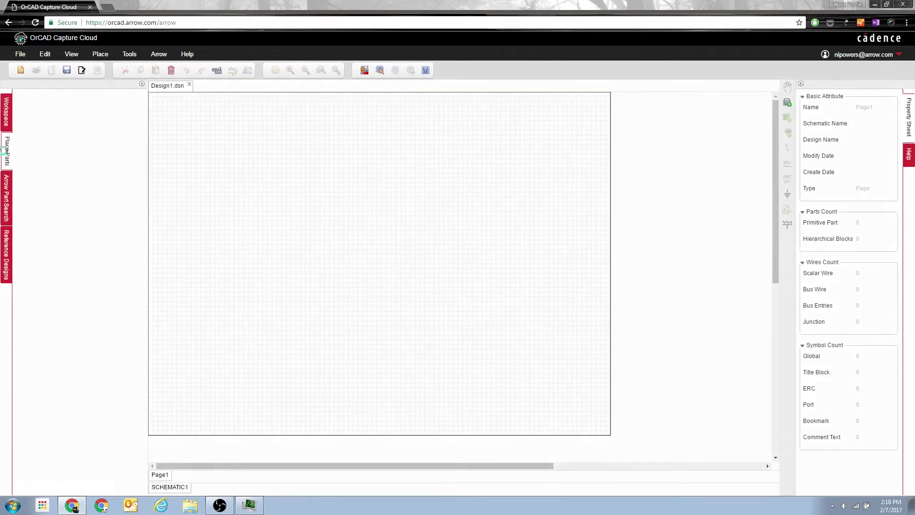
click(20, 156)
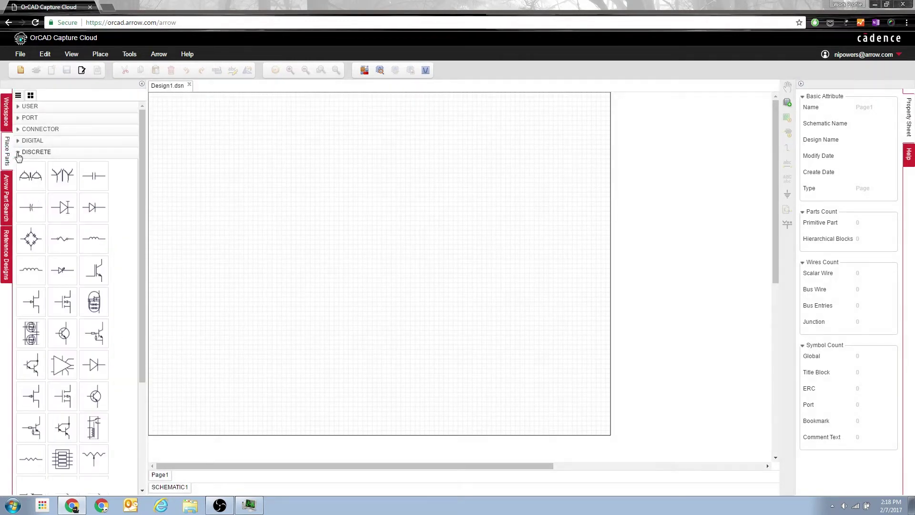
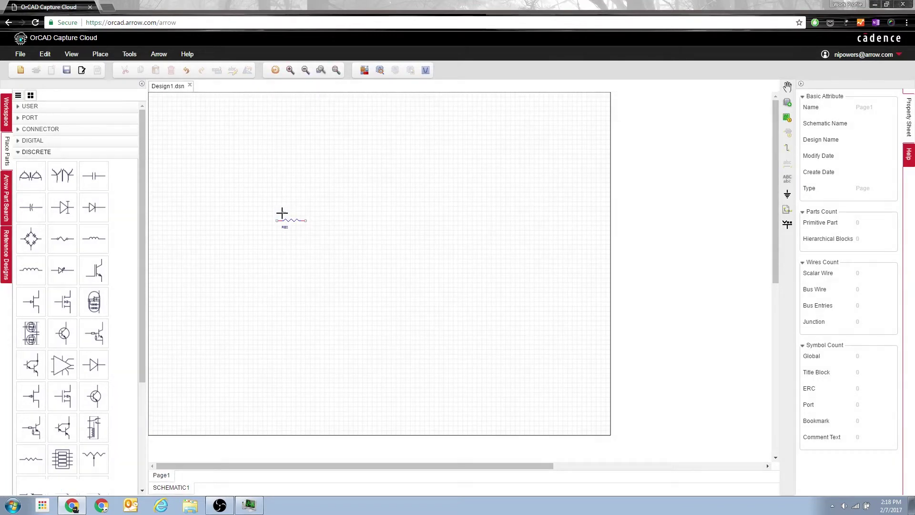
key(Escape)
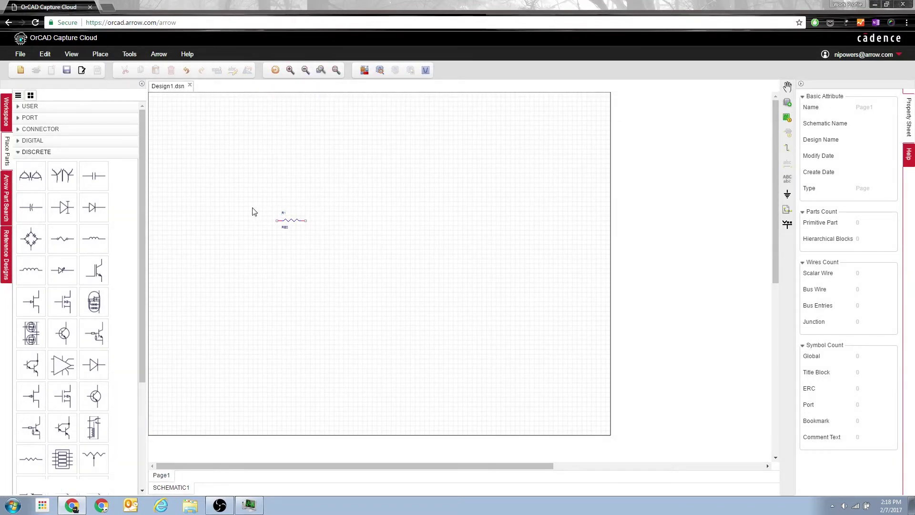
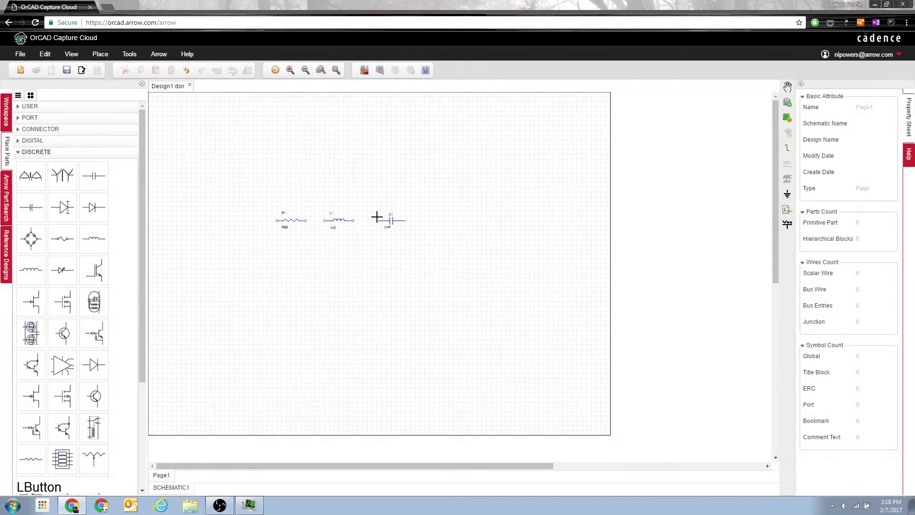
key(Escape)
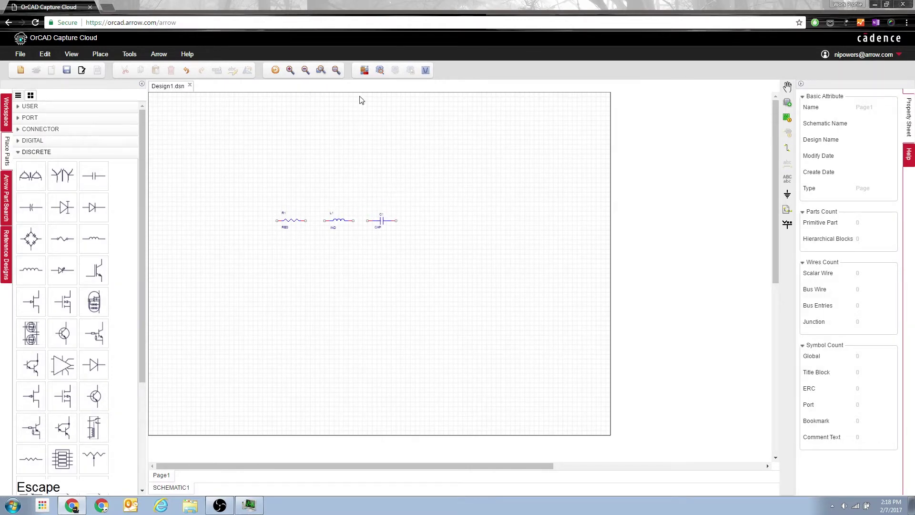